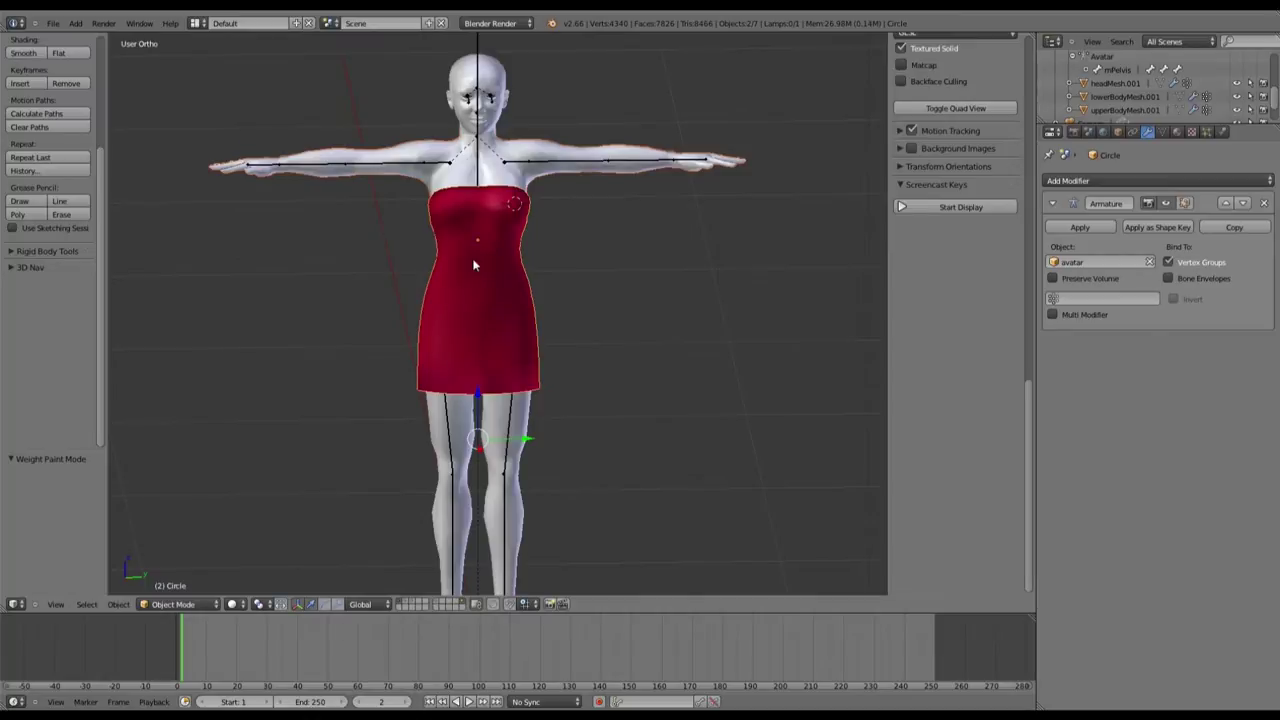
# Select the red dress on the avatar.
pyautogui.rightClick(478, 262)
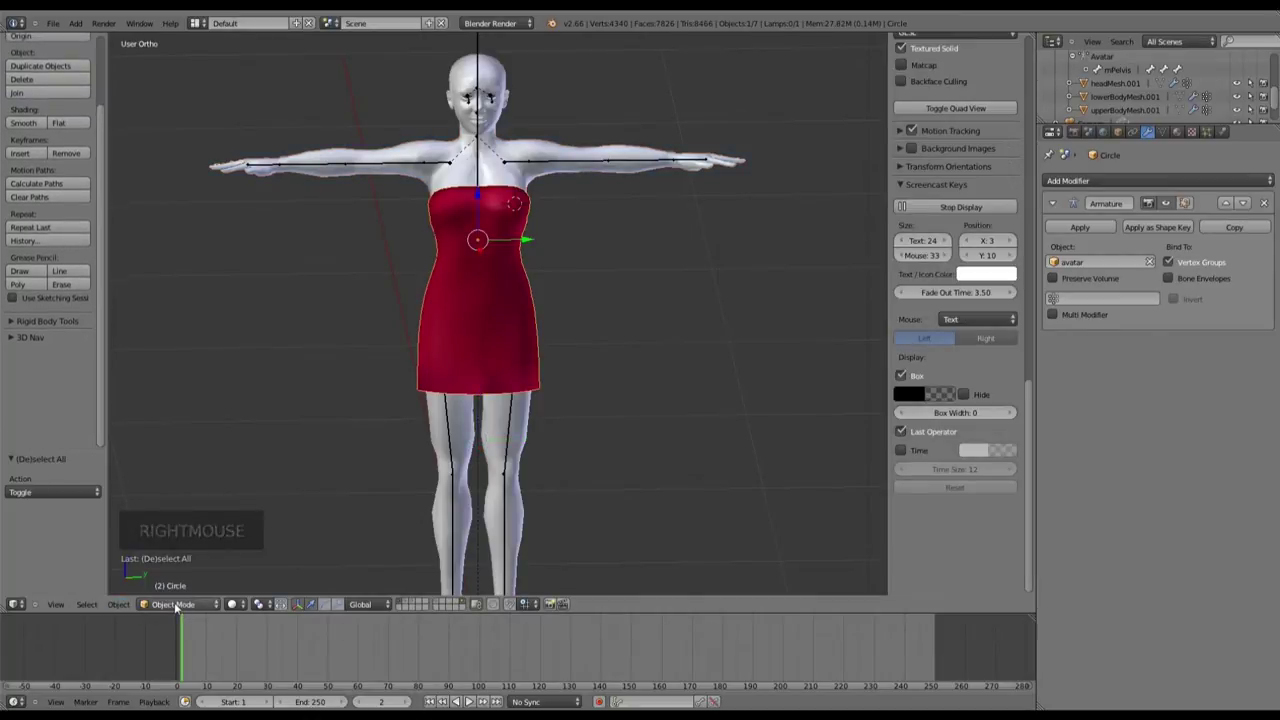
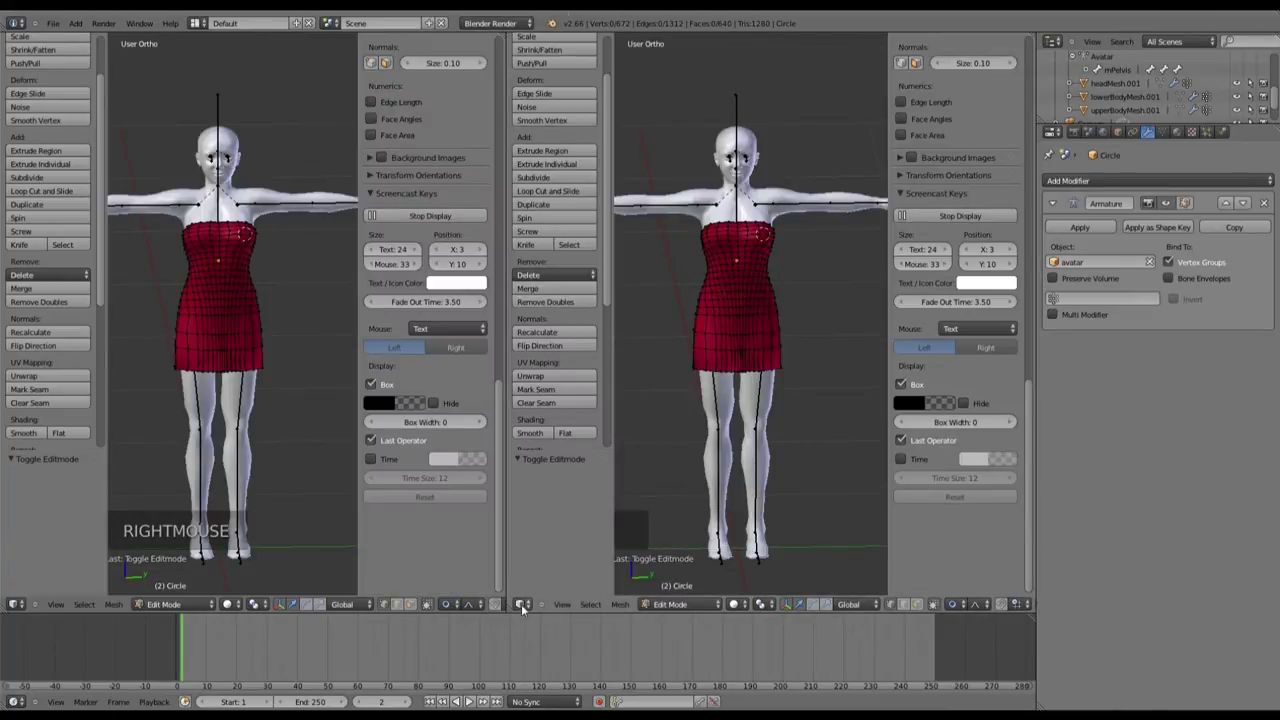
# Switch the right view to the UV/Image editor and zoom in on the dress.
pyautogui.click(529, 606)
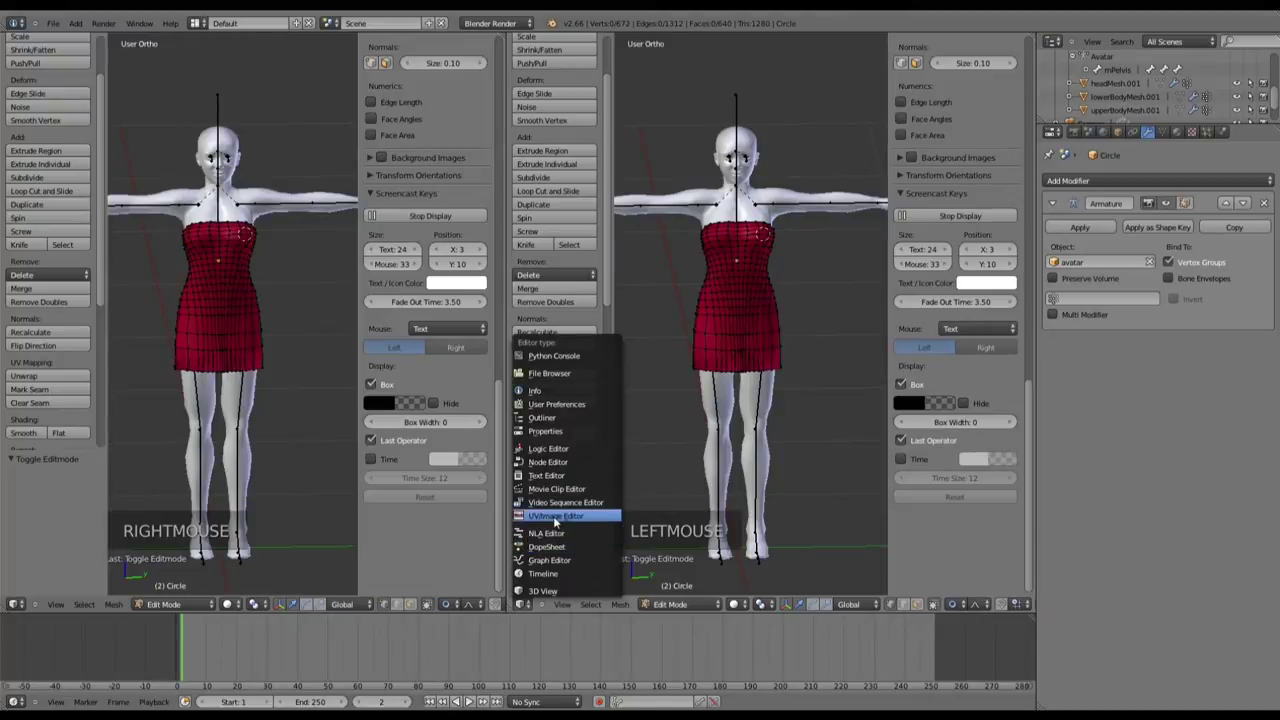
pyautogui.press('a')
pyautogui.scroll(3)
pyautogui.press('a')
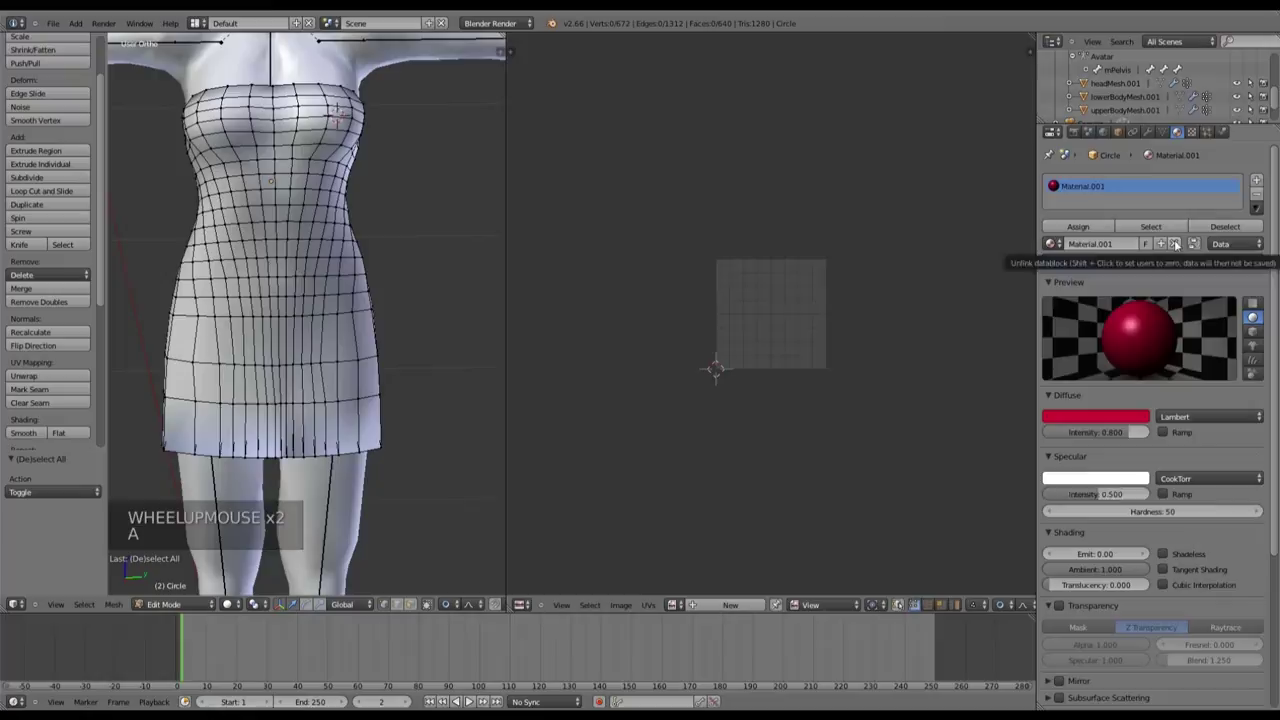
# Unlink the red Material.001 and give the dress a new default material, Material.002.
pyautogui.click(1180, 243)
pyautogui.click(1124, 246)
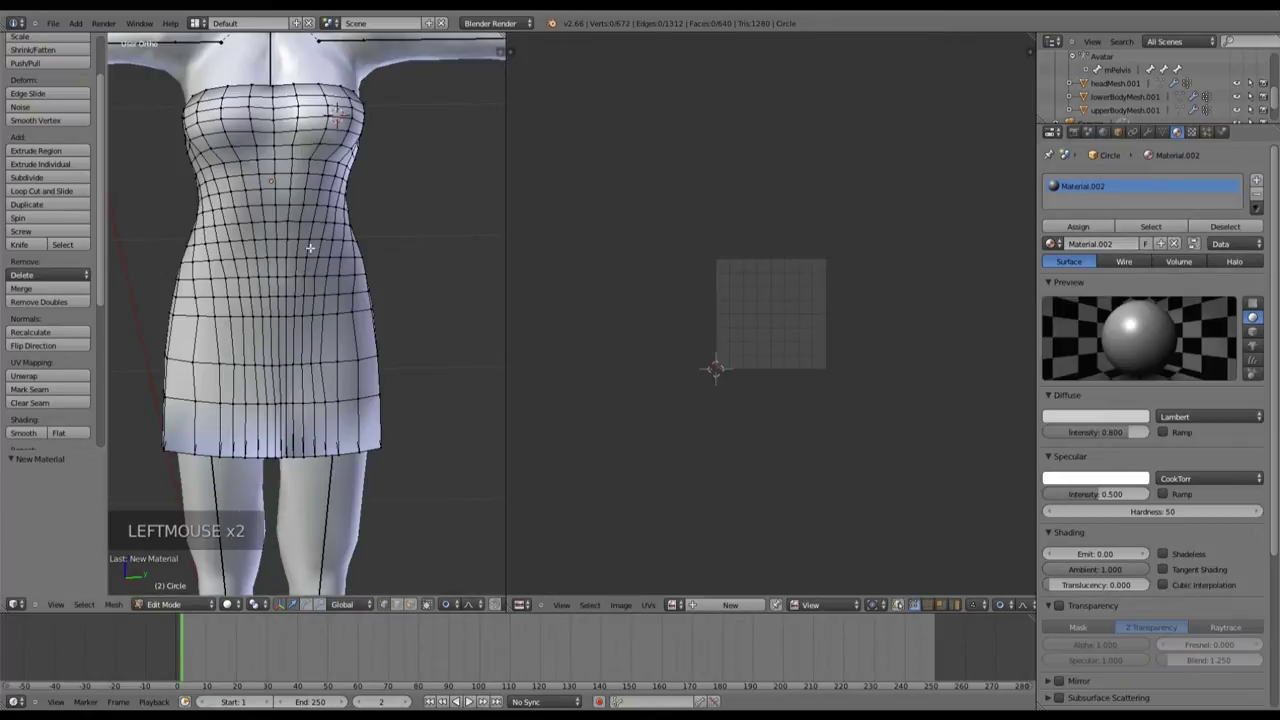
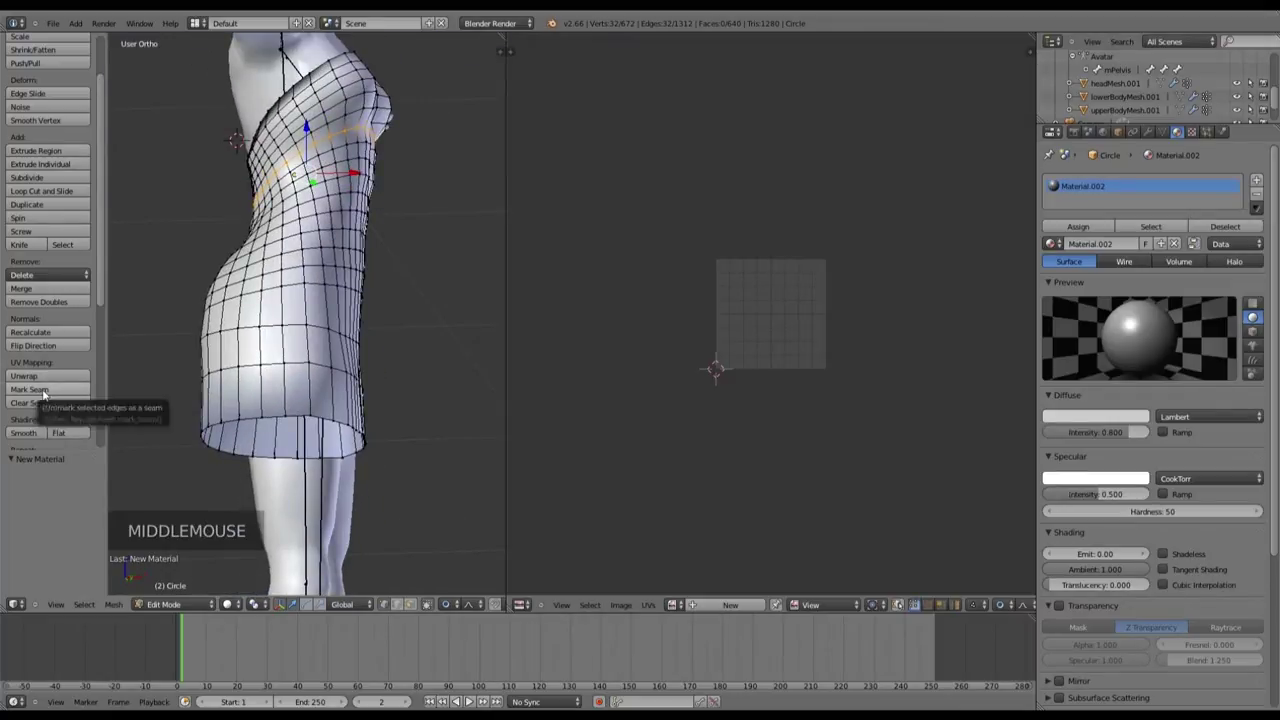
# Mark the under-bust edge loop as a seam and select the whole dress mesh for unwrapping.
pyautogui.click(48, 392)
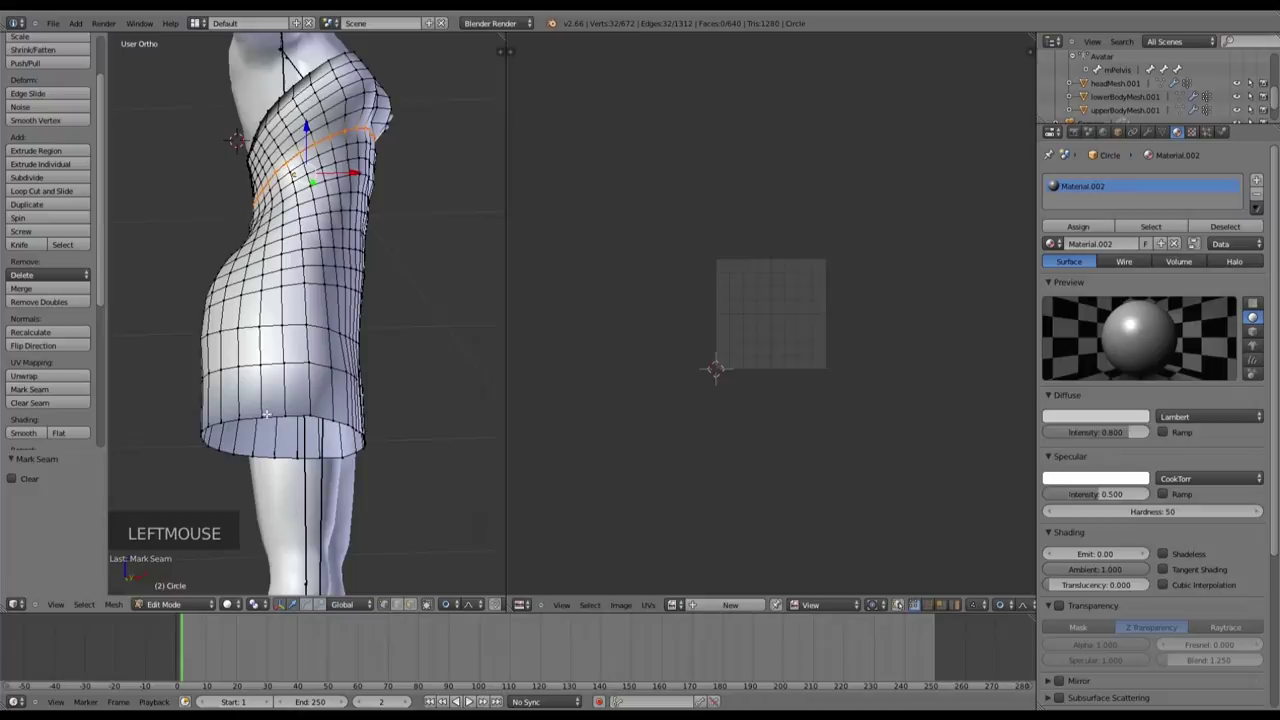
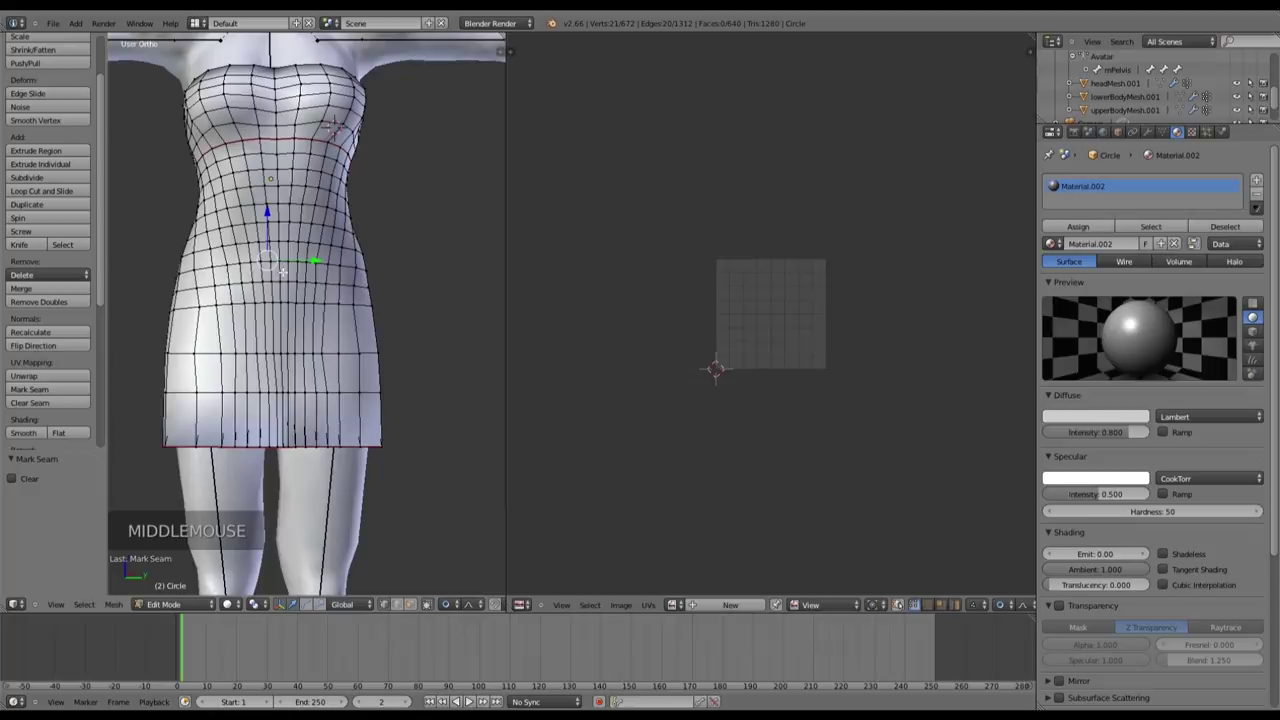
pyautogui.press('a')
pyautogui.press('a')
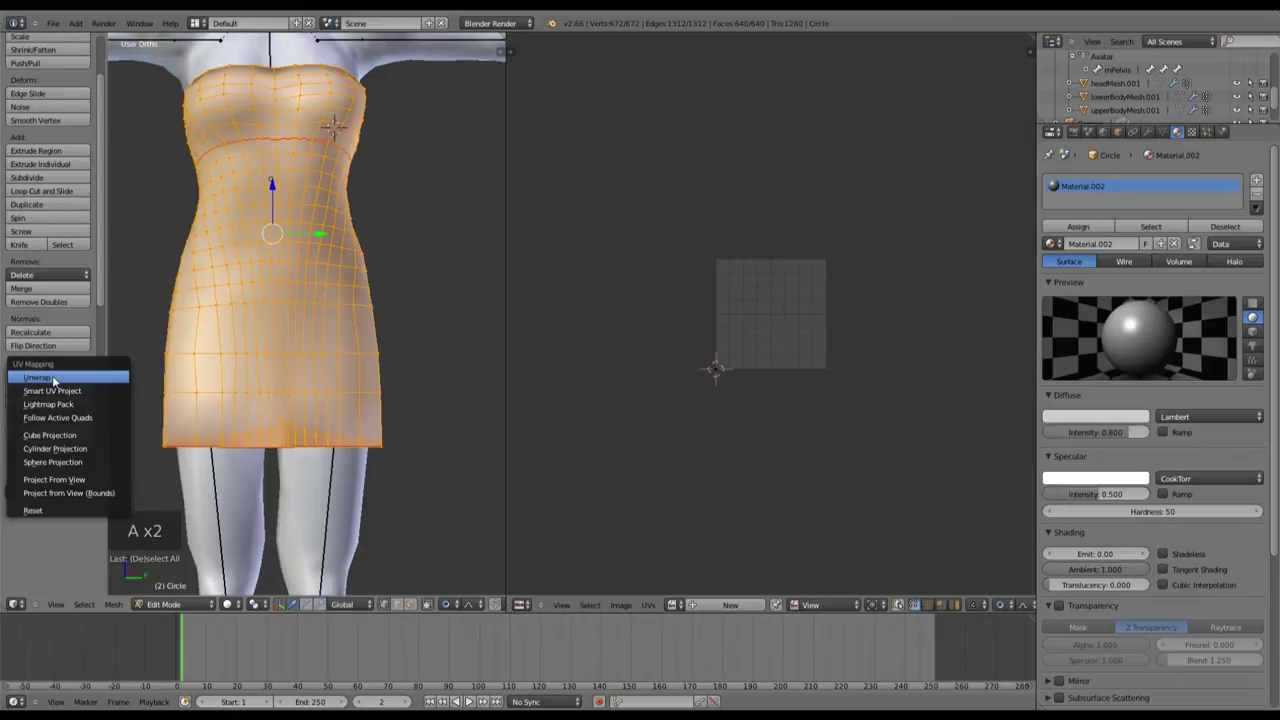
# Unwrap the dress into flat UV islands over a new blank image.
pyautogui.click(68, 375)
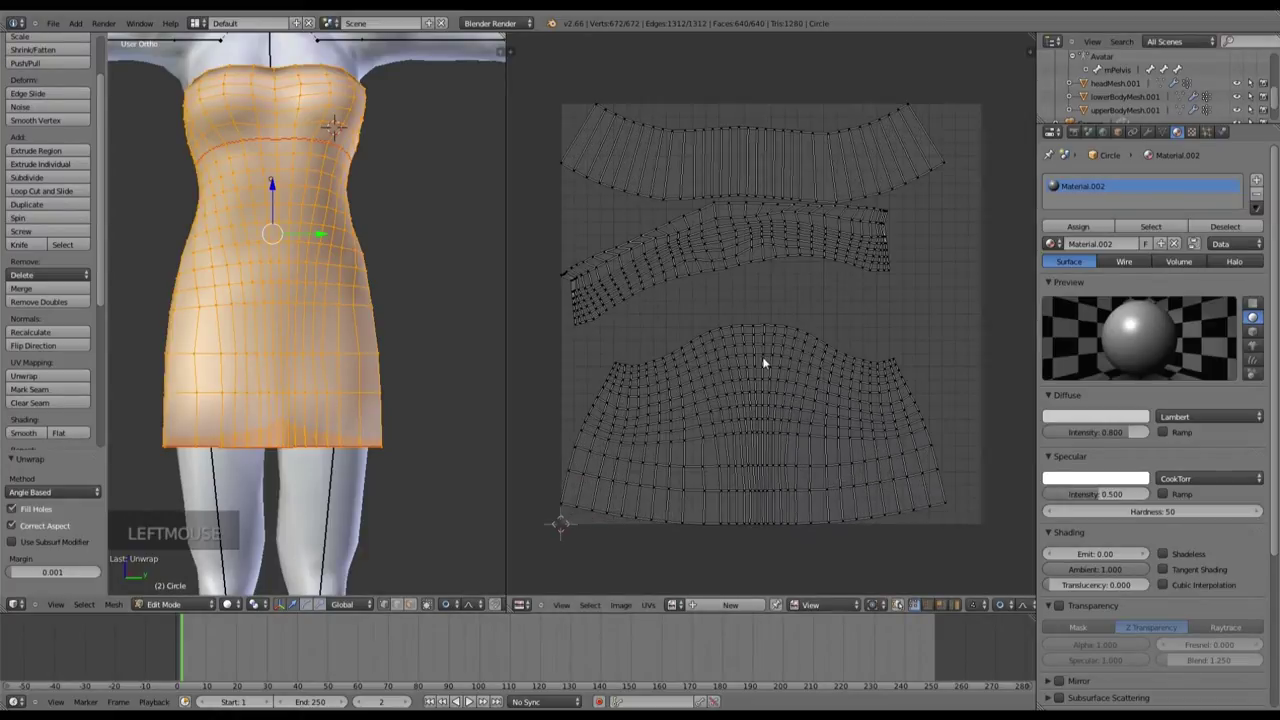
pyautogui.click(656, 606)
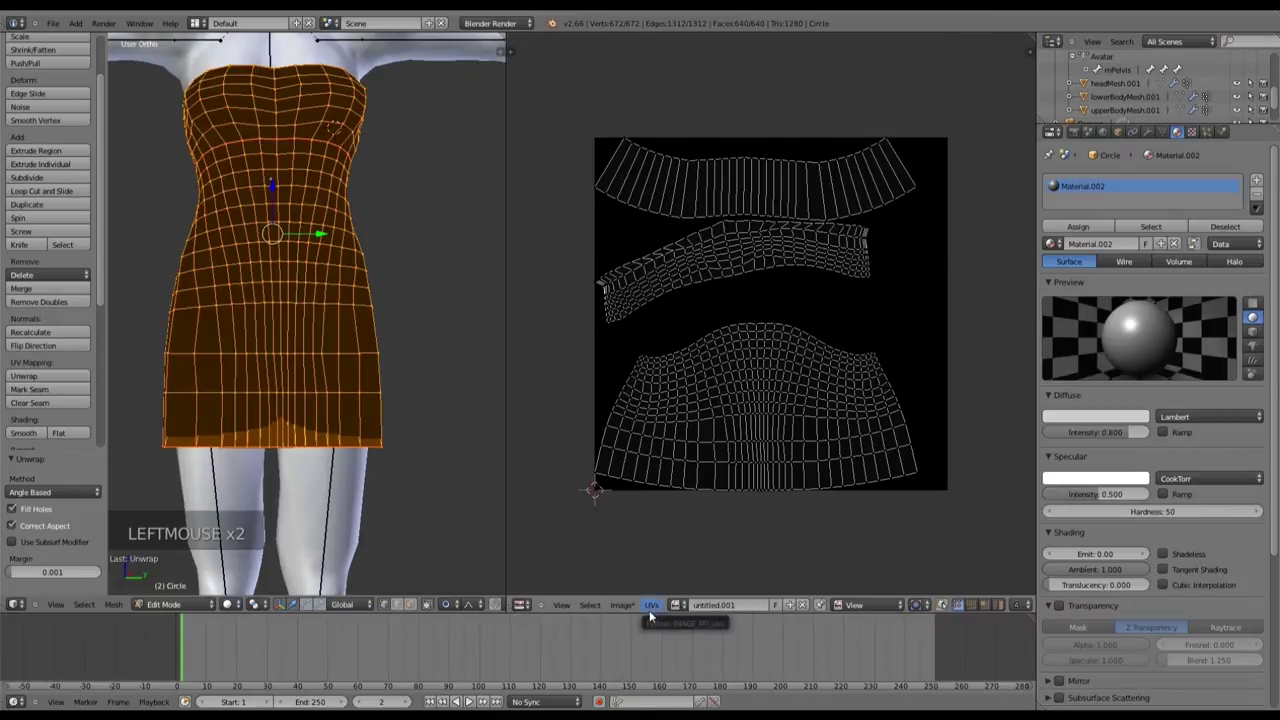